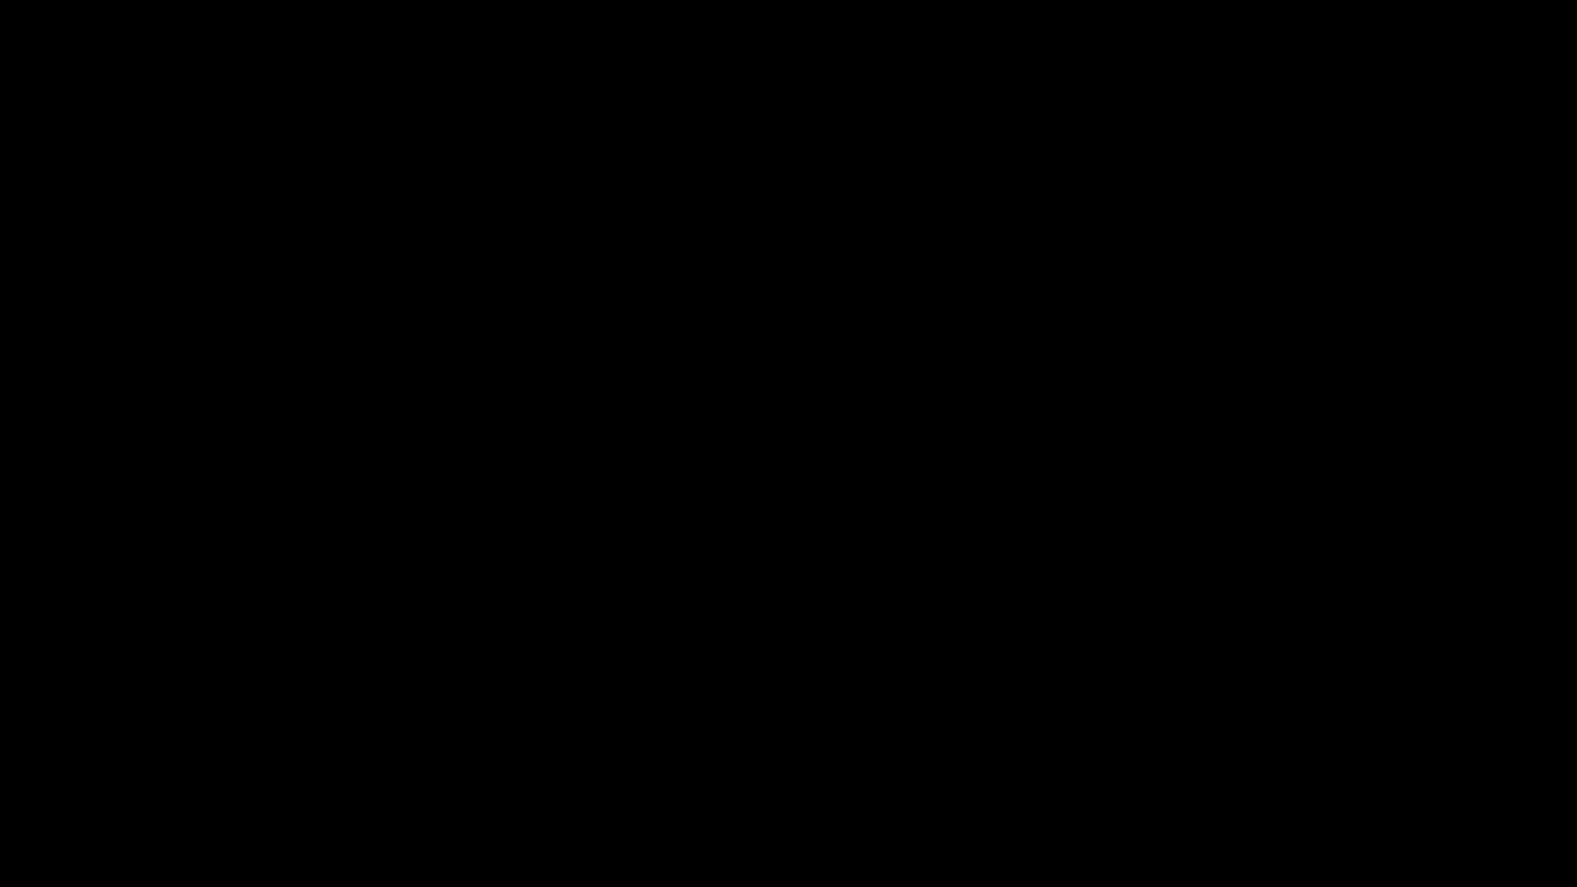
Step: Select the Simple edge extrude box and pick its top rim edge loop in edge mode
key("F8")
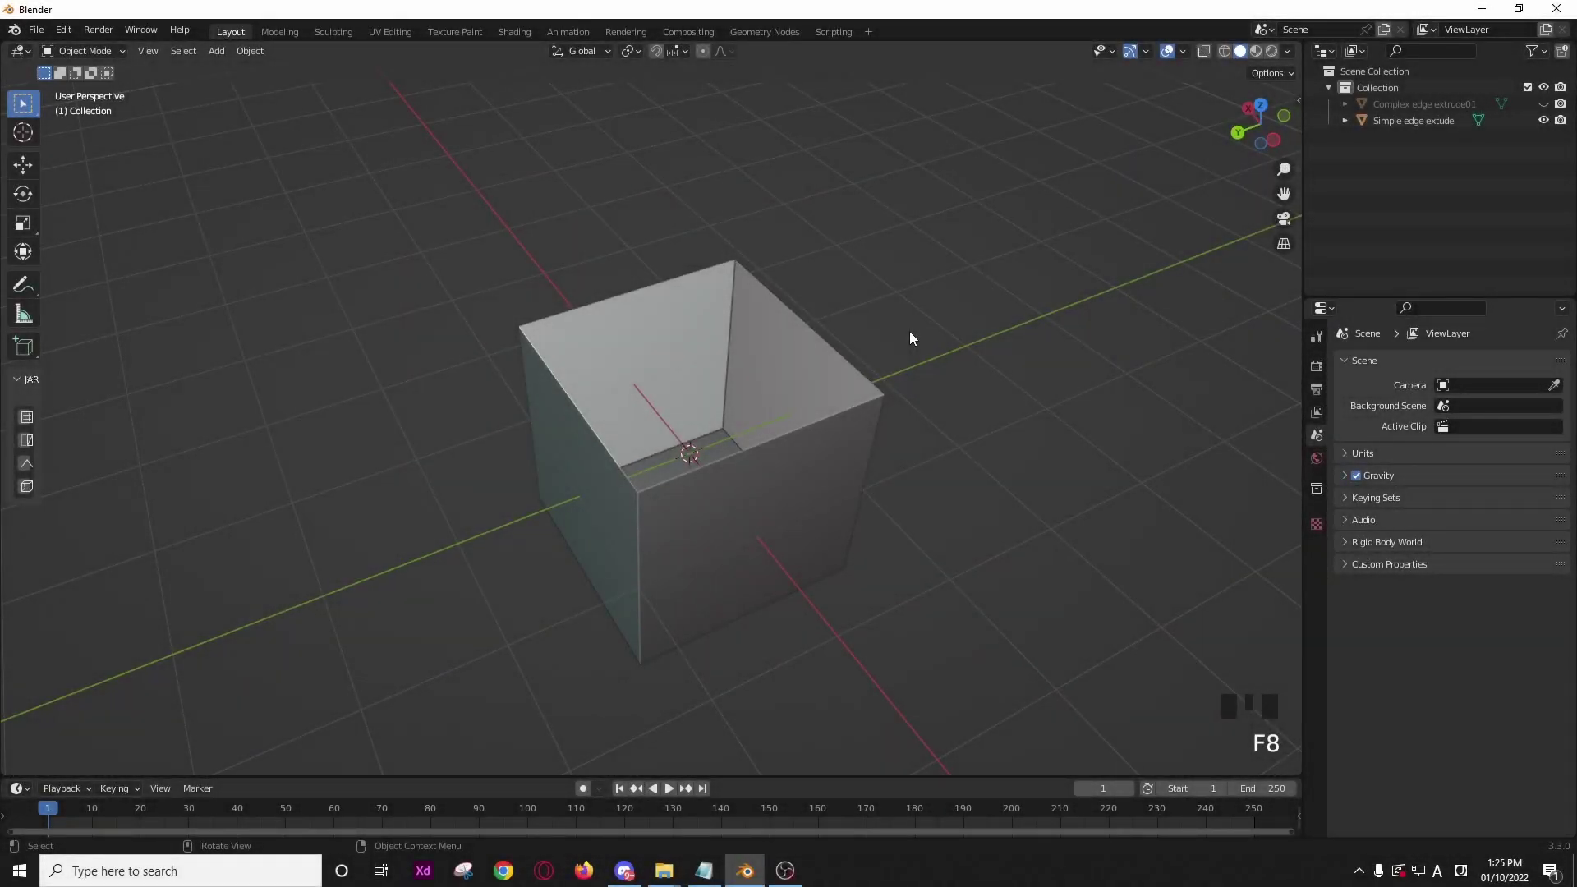
left_click(820, 359)
key("Tab")
key("2")
left_click(825, 344)
Step: Extrude the simple box's rim and scale it outward (~1.35), then switch to the Complex edge extrude01 model
key("e")
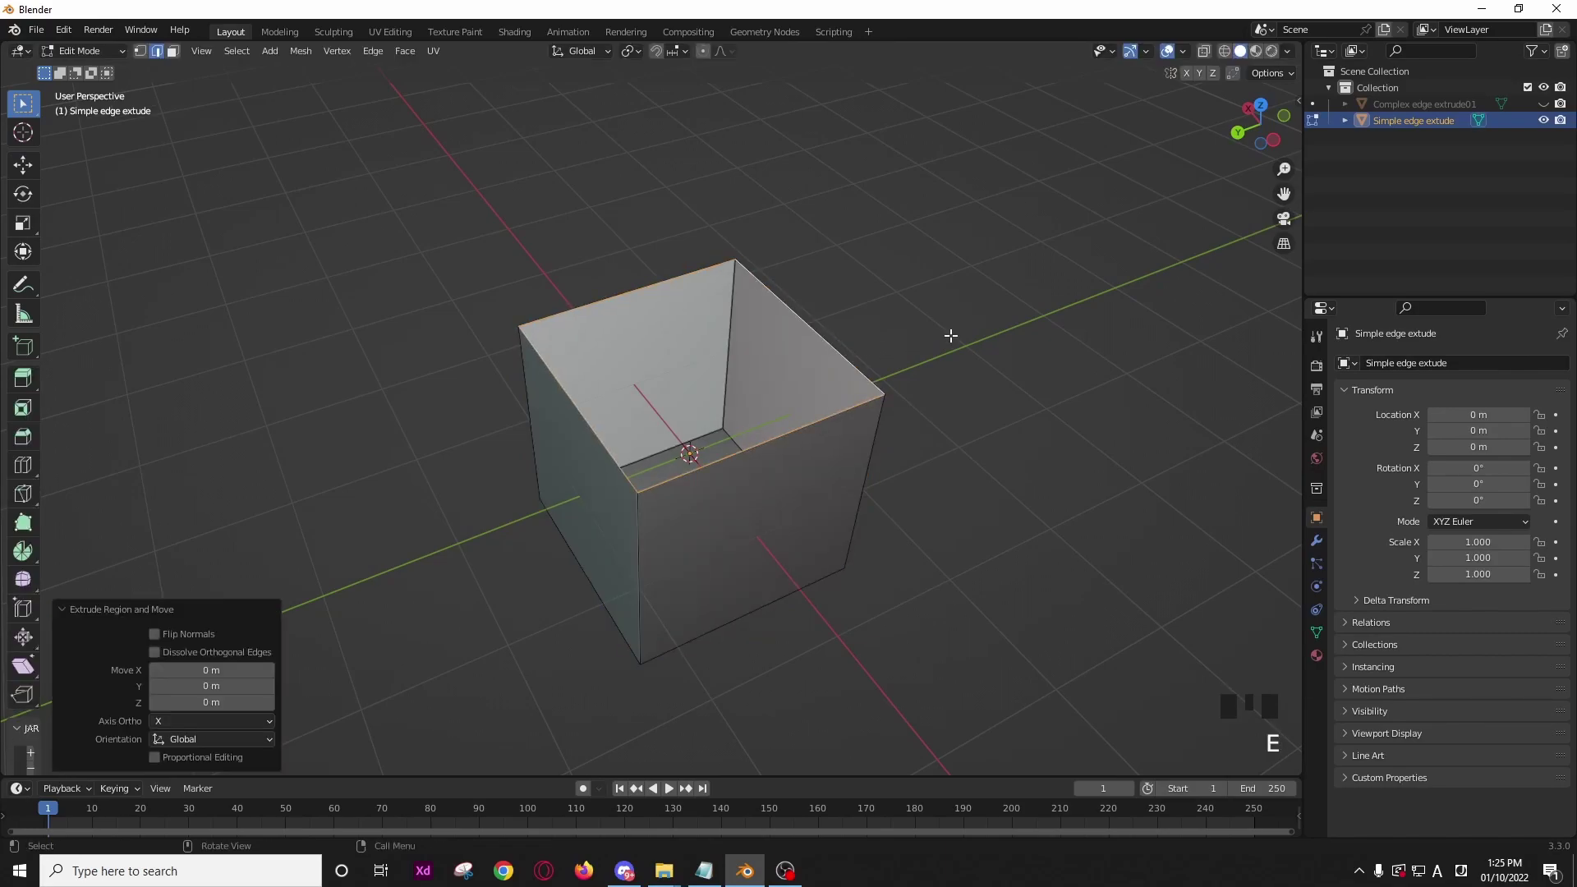
key("s")
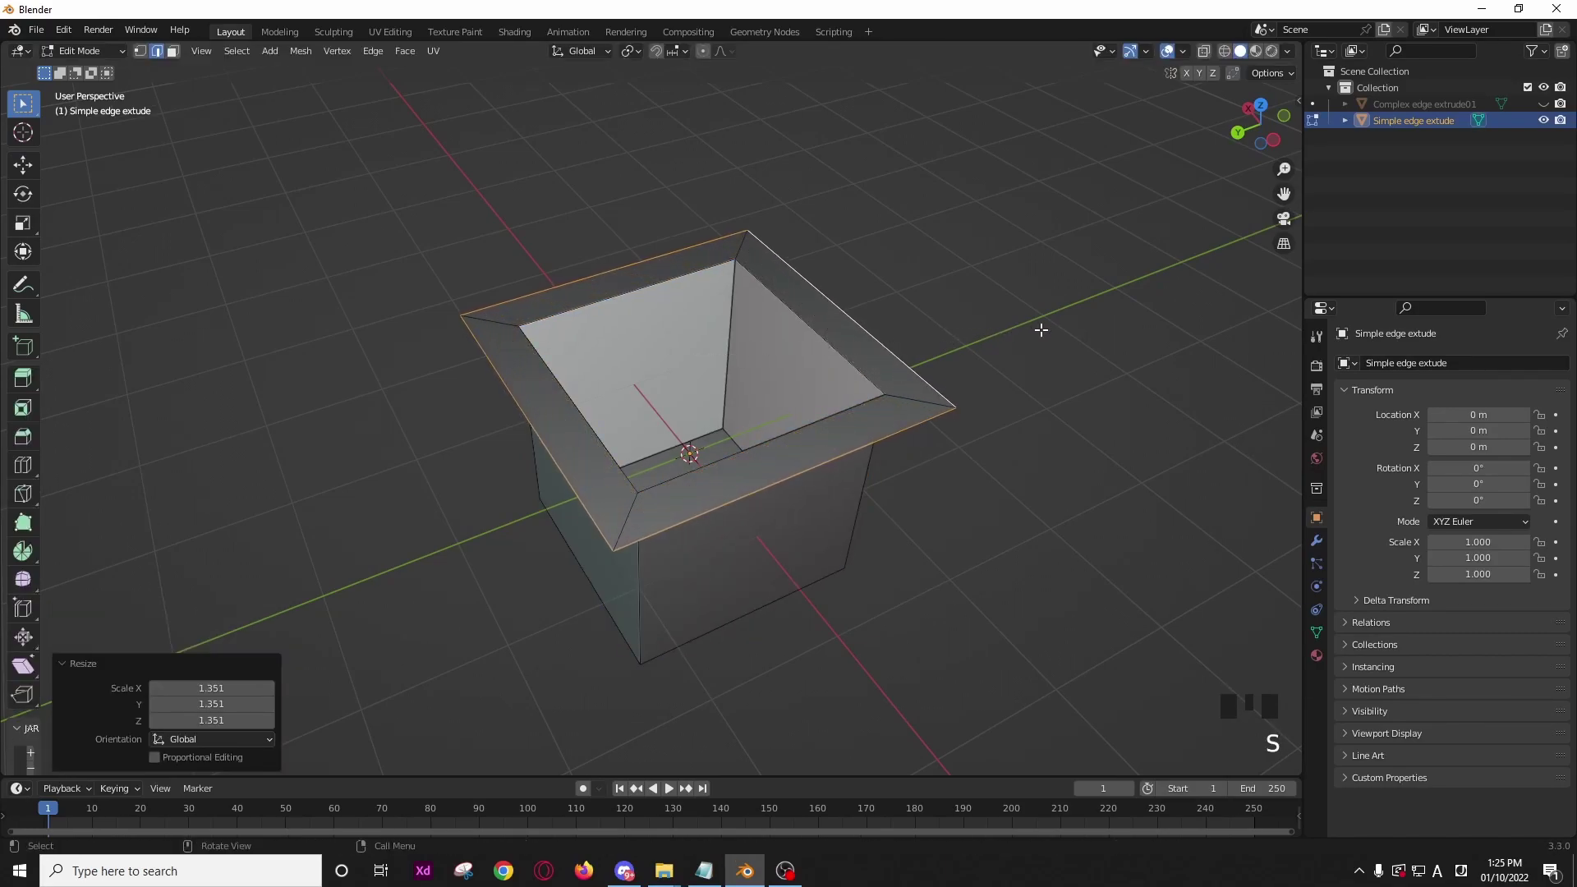
left_click(1285, 225)
left_click_drag(974, 361, 830, 412)
left_click(831, 411)
Step: Extrude and scale the complex box's rim edges into a lip, then undo the attempt
key("Tab")
key("2")
left_click(820, 391)
key("e")
key("s")
key("ctrl+z")
key("ctrl+z")
Step: Filter Preferences > Add-ons by "edit" to locate the Edit Mesh Tools add-on
left_click_drag(70, 34, 444, 83)
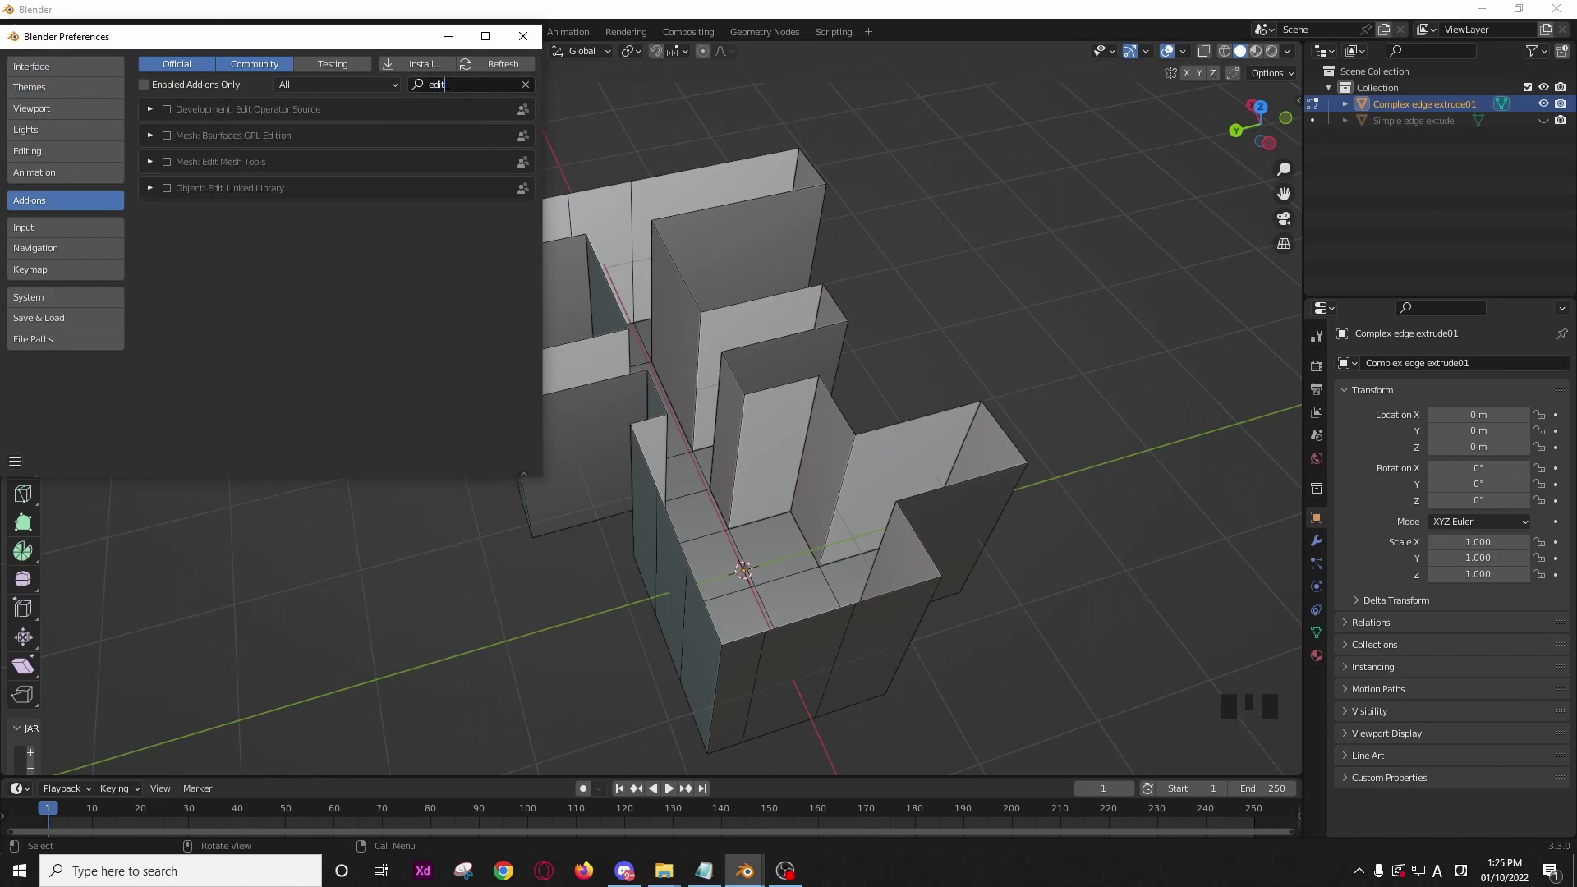
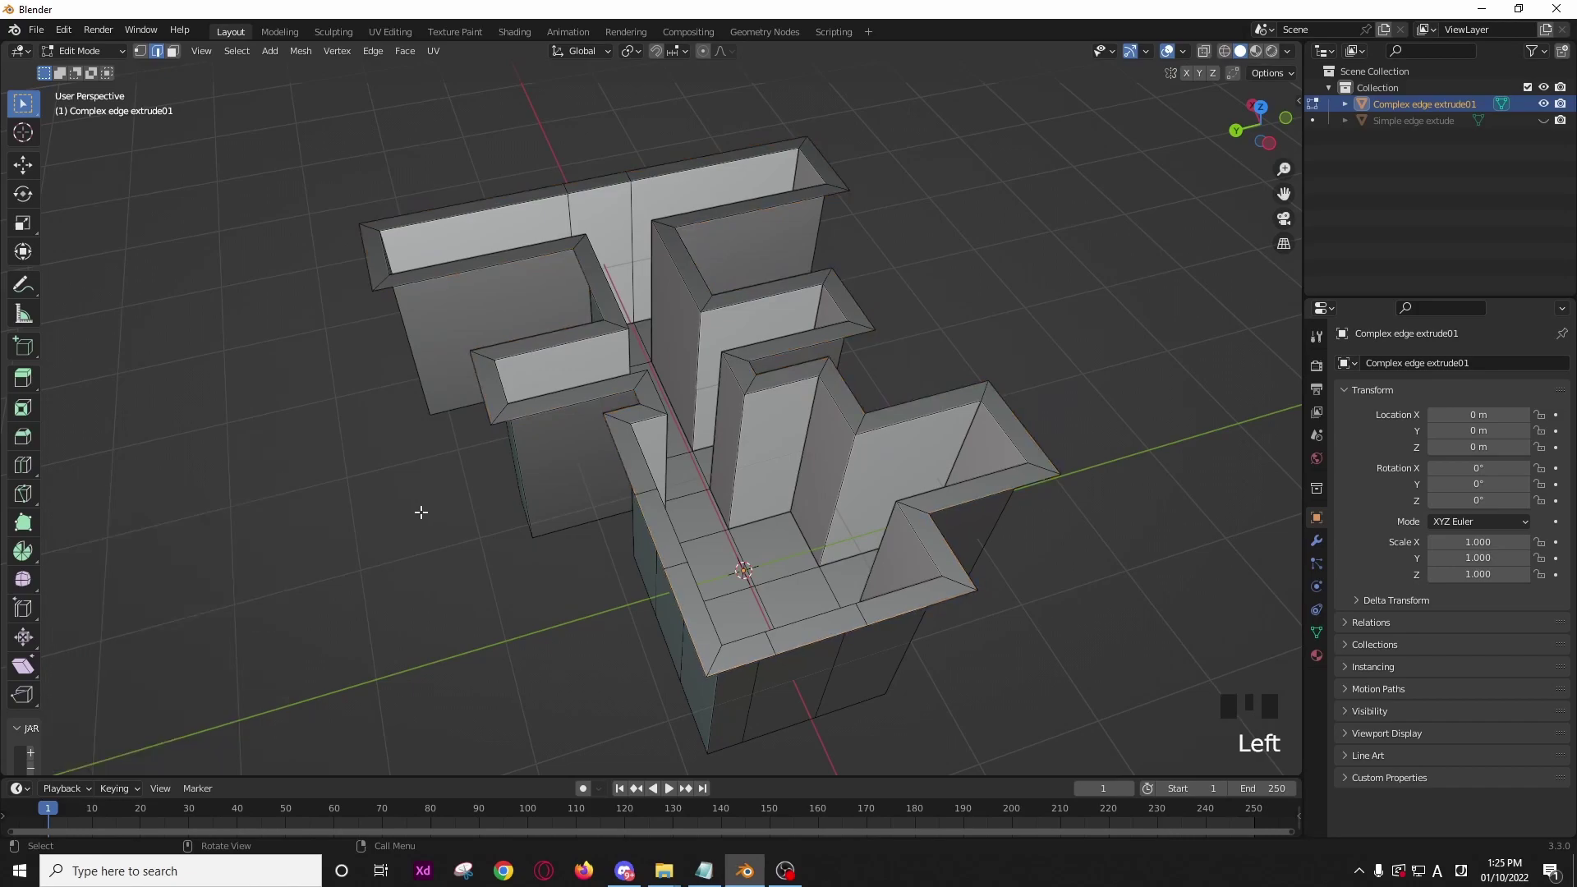
Step: Edge-slide the lip edge loop outward into a wider, flatter rim and confirm
key("2")
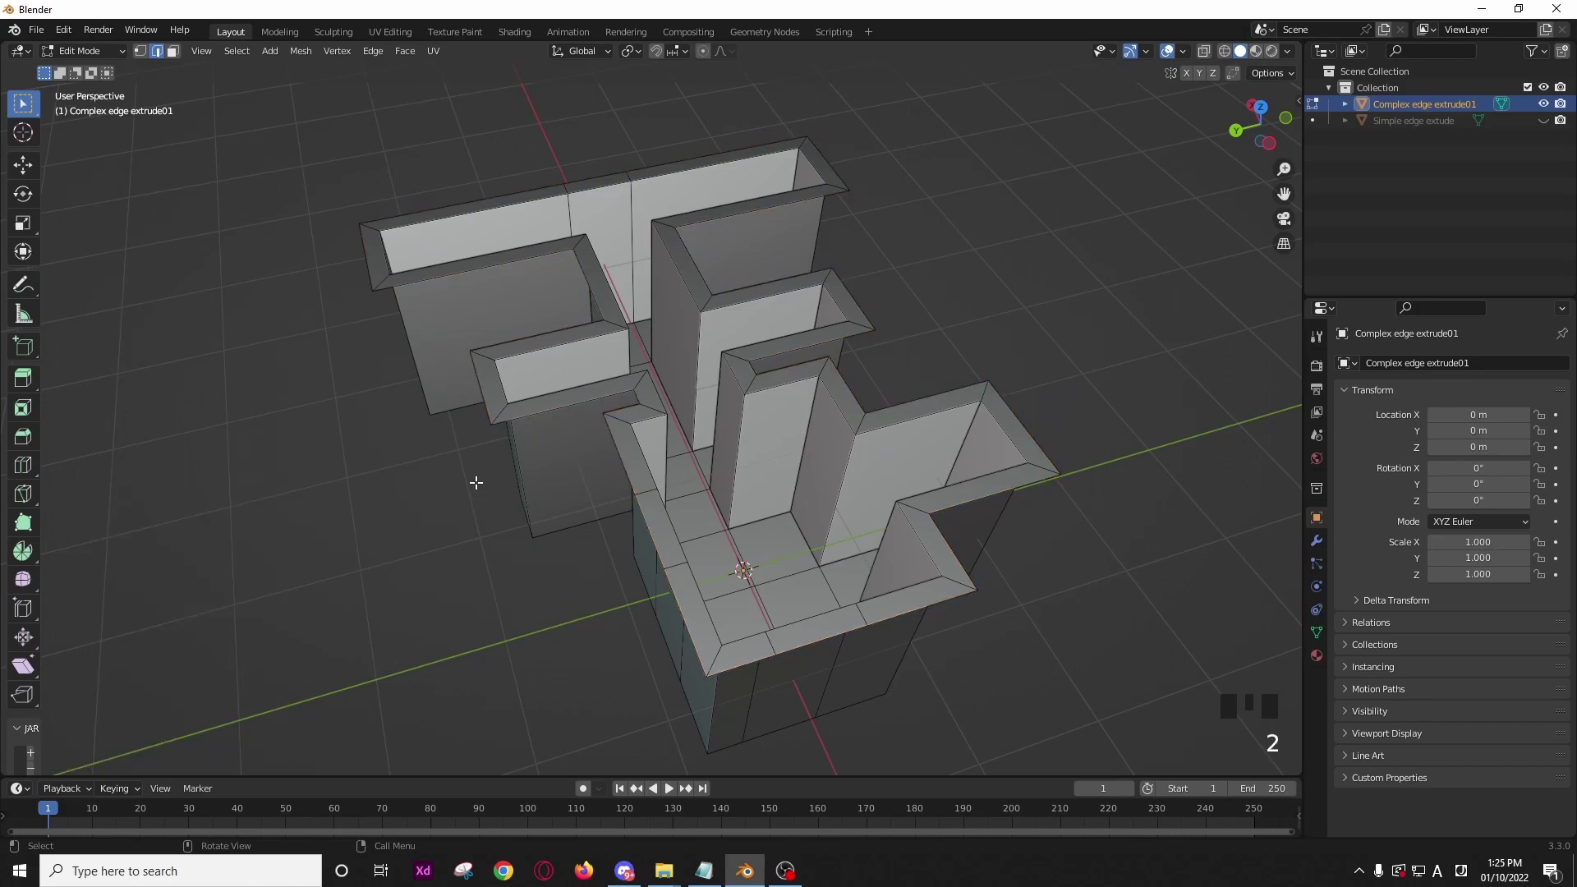
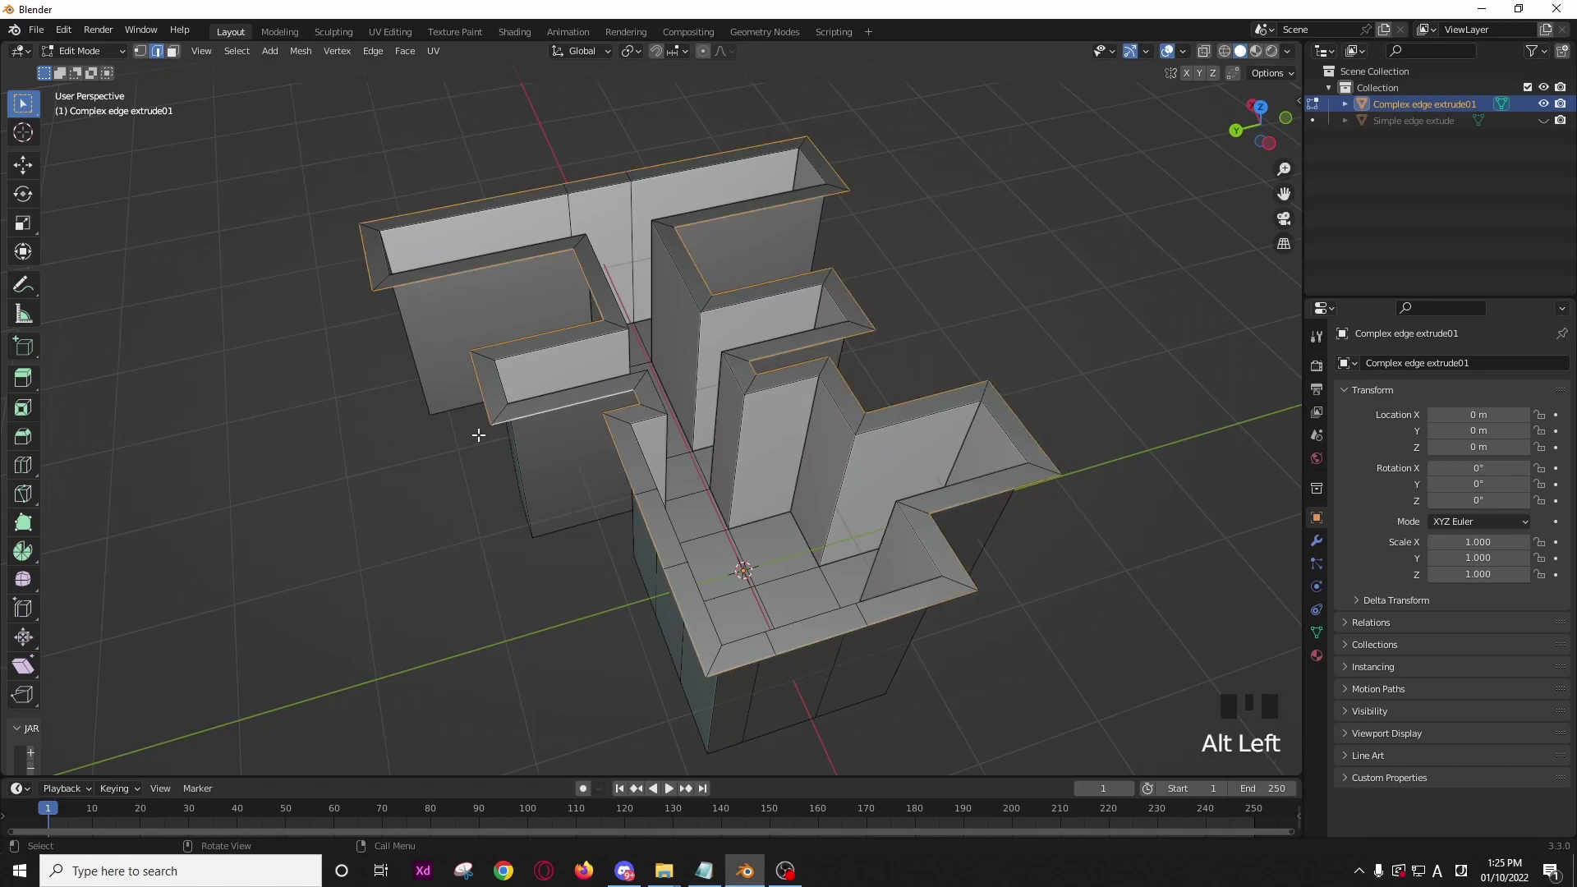
key("g")
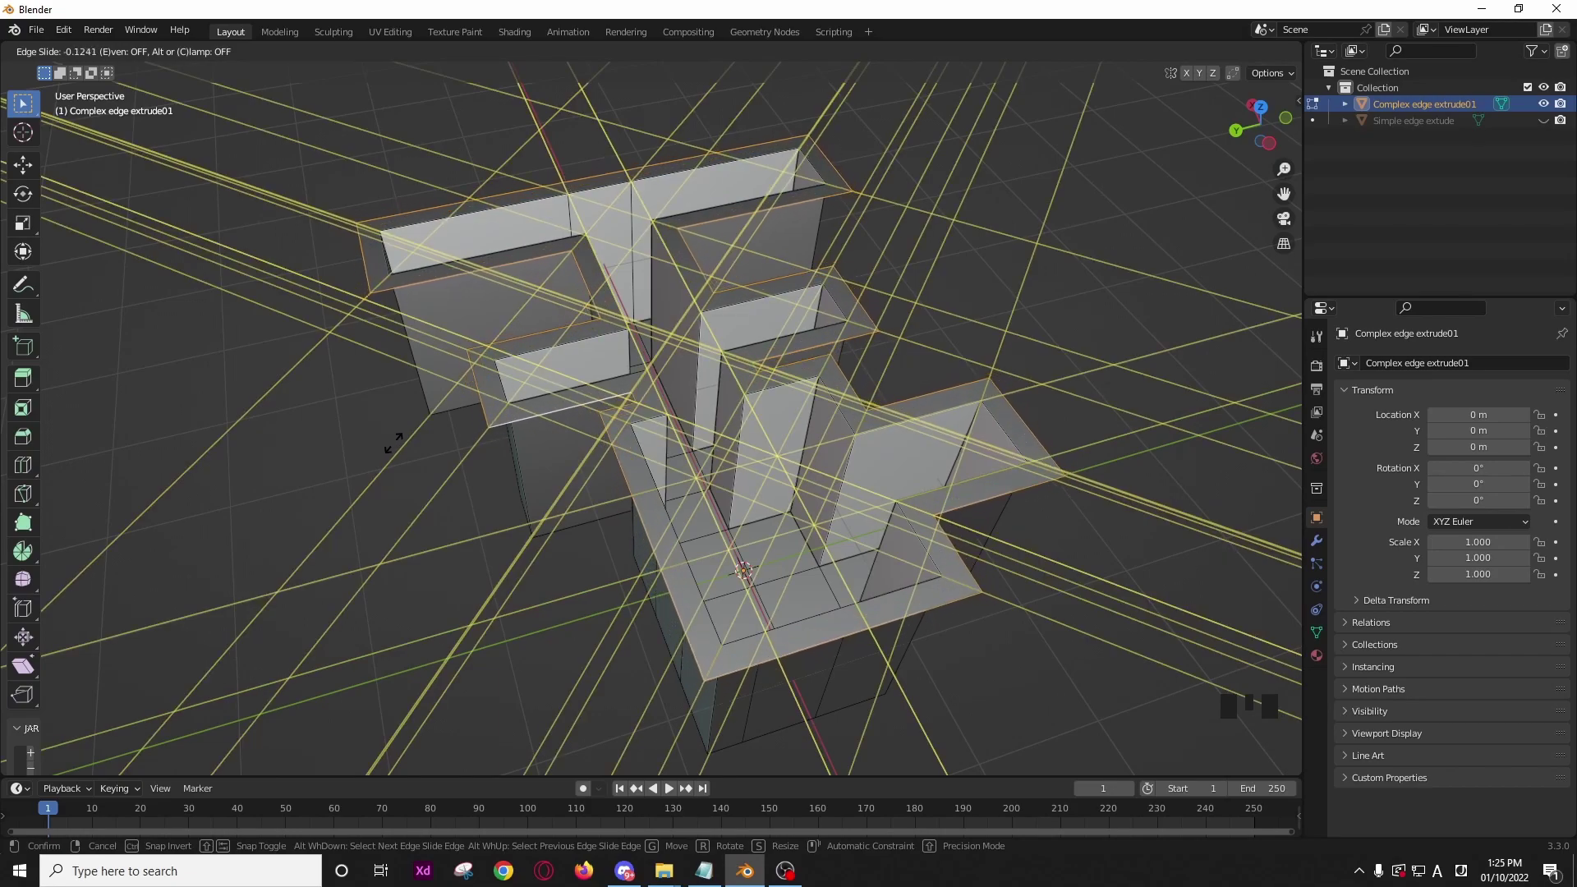
key("Tab")
left_click_drag(509, 422, 941, 331)
left_click(941, 331)
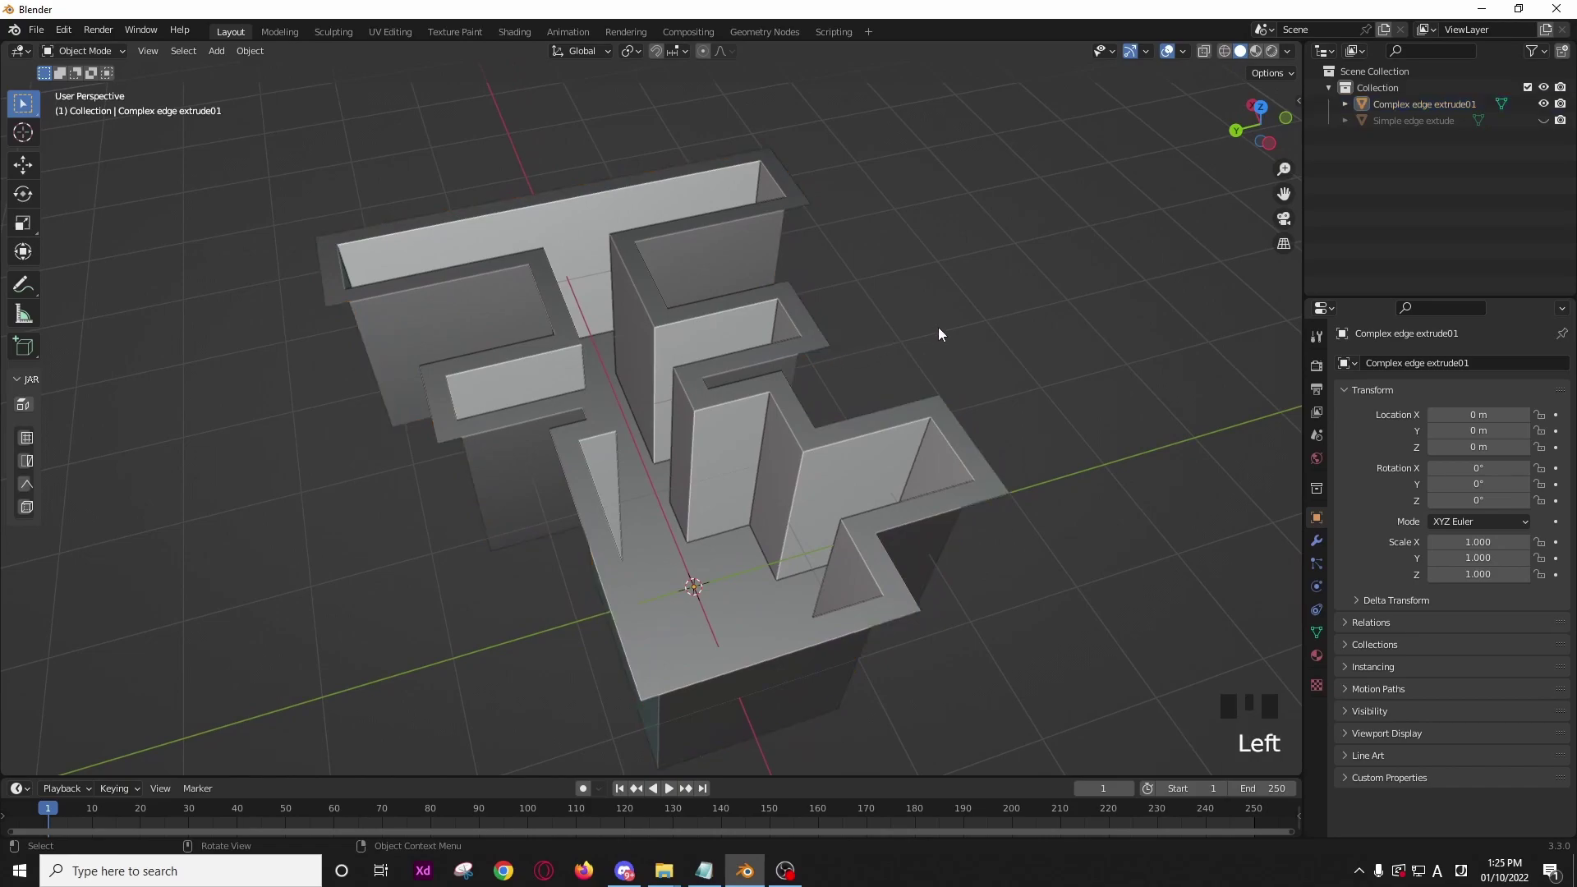